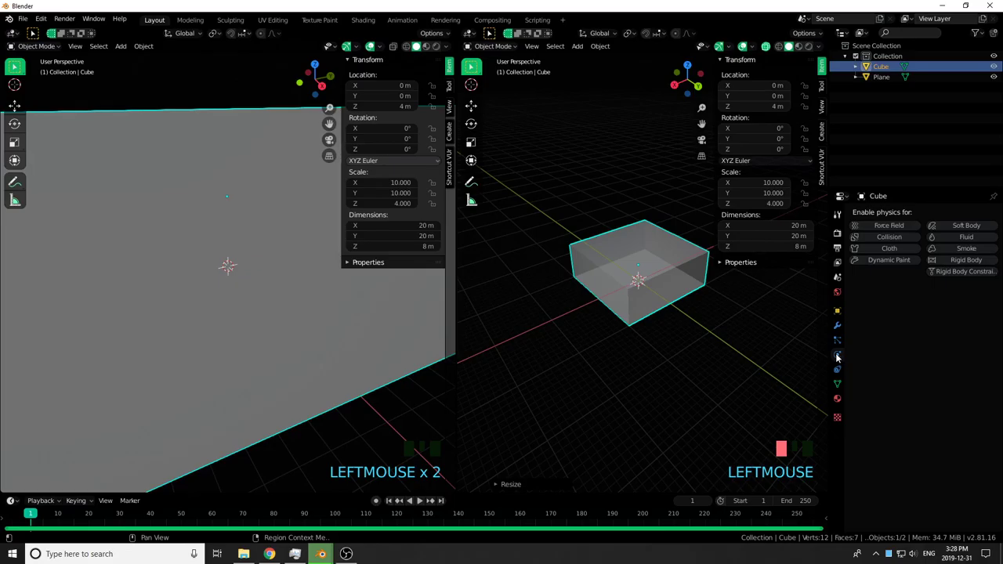
Switch to top orthographic view of the new 4 x 2 x 1 cube in Edit Mode.
{"action": "key", "text": "KP_7"}
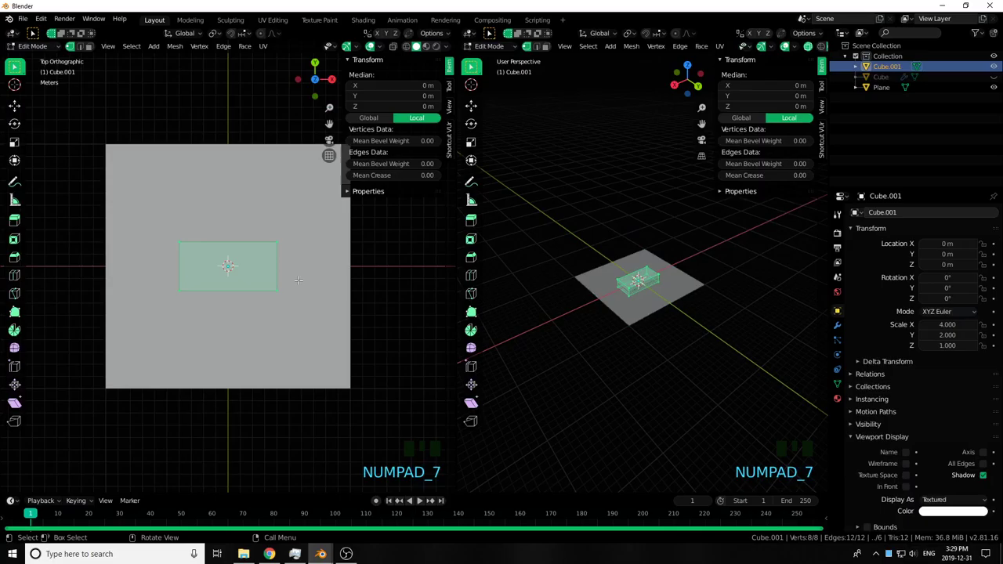